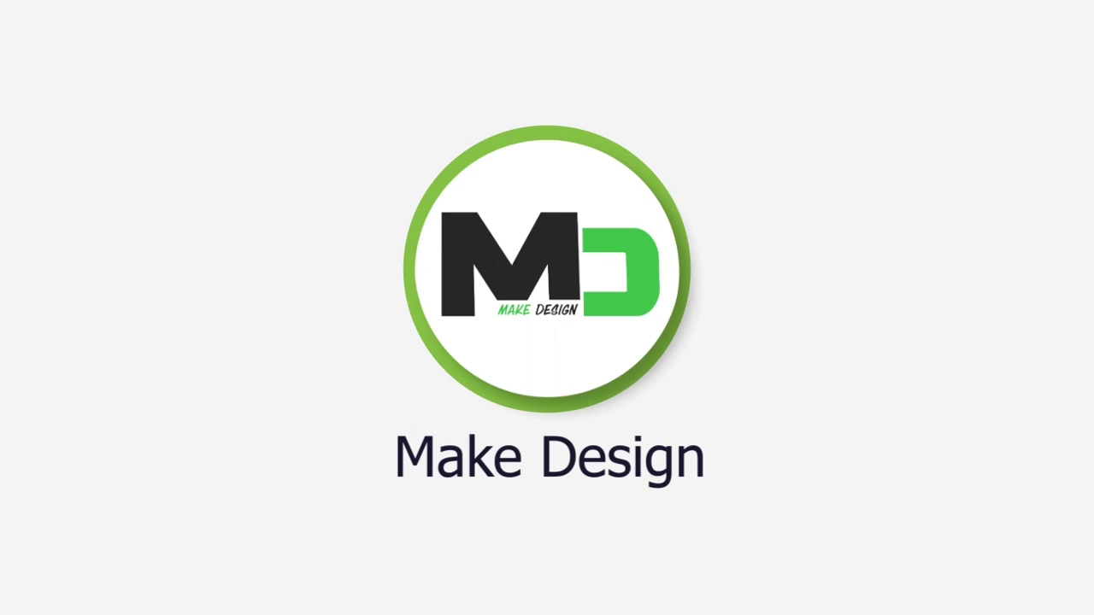
- Place the cut-out hand on the yellow background and select its layer
{"action": "left_click", "coordinate": [489, 210]}
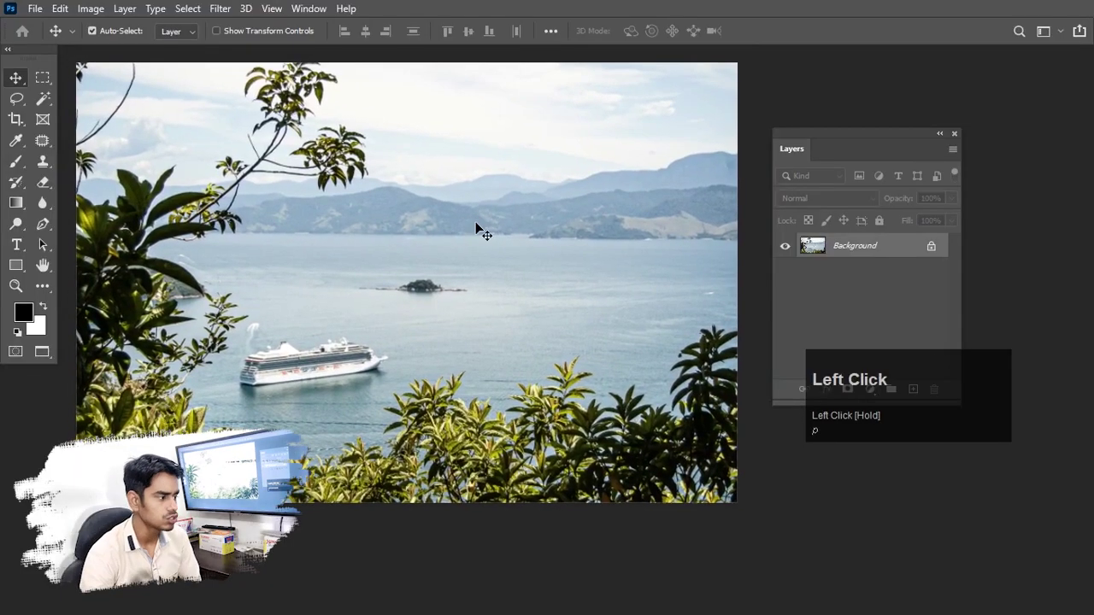
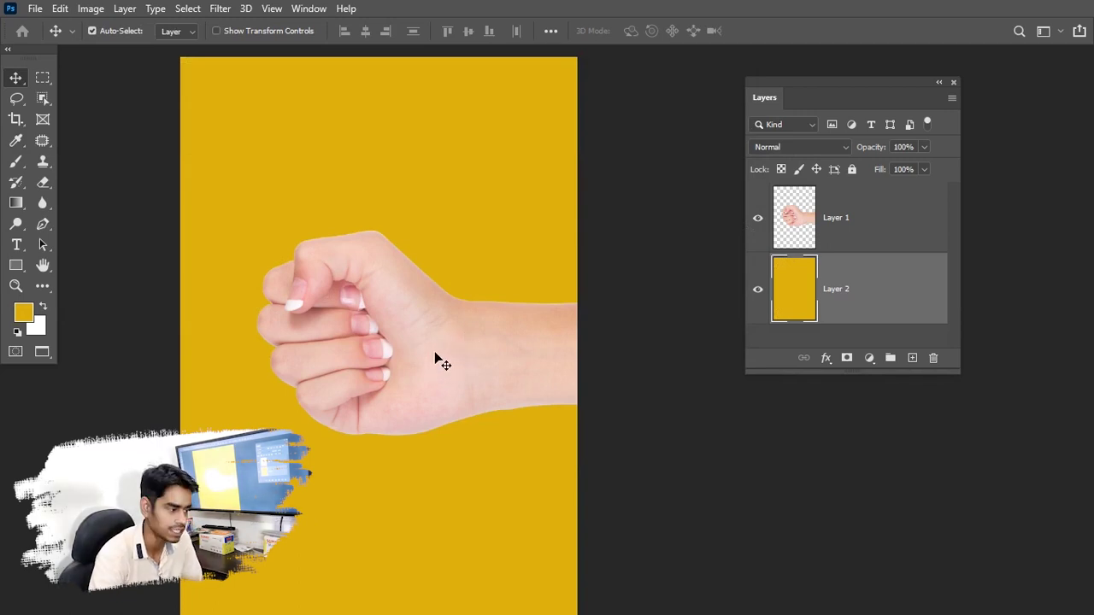
{"action": "left_click", "coordinate": [409, 358]}
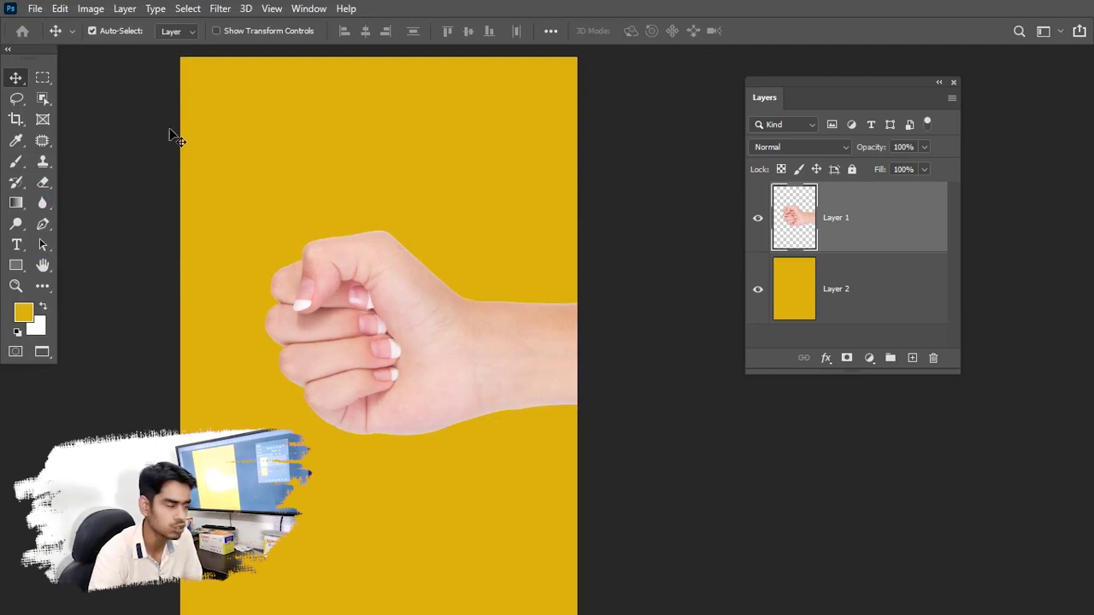
- Open the woman's profile photo and copy a lasso selection around her face
{"action": "key", "text": "p"}
{"action": "left_click", "coordinate": [36, 17]}
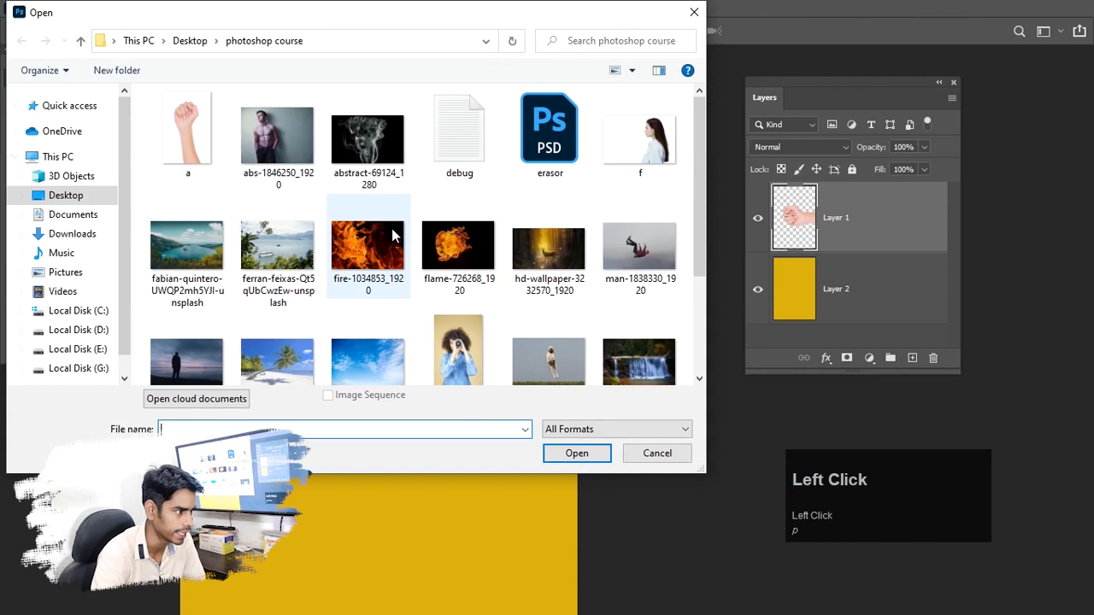
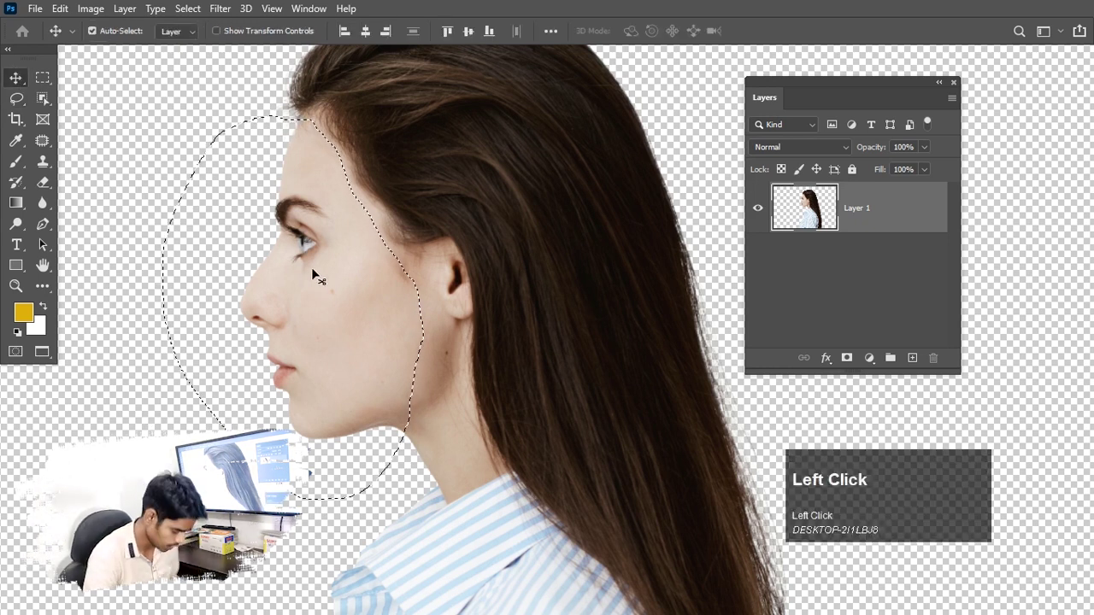
{"action": "key", "text": "ctrl+c"}
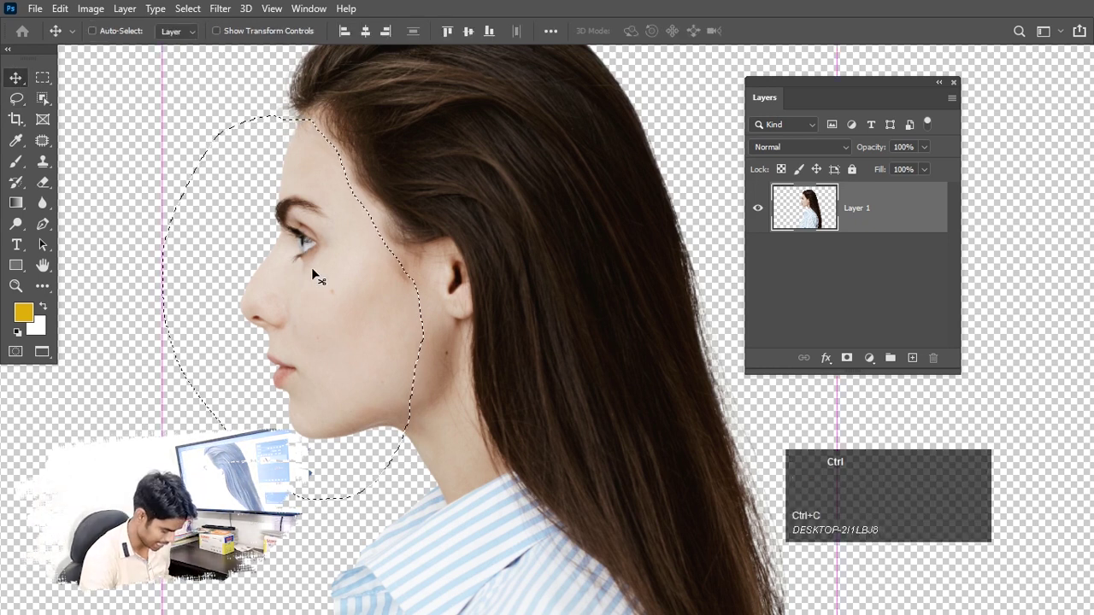
- Return to the yellow poster document and paste the face as a new layer
{"action": "key", "text": "ctrl+Tab"}
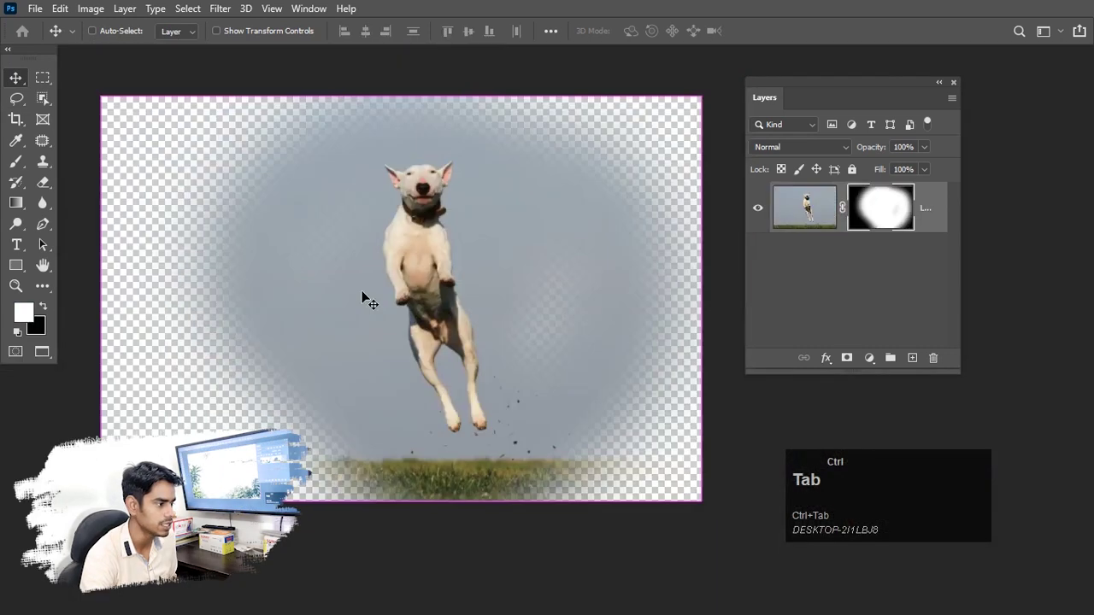
{"action": "key", "text": "ctrl+space"}
{"action": "left_click", "coordinate": [375, 296]}
{"action": "key", "text": "ctrl+space"}
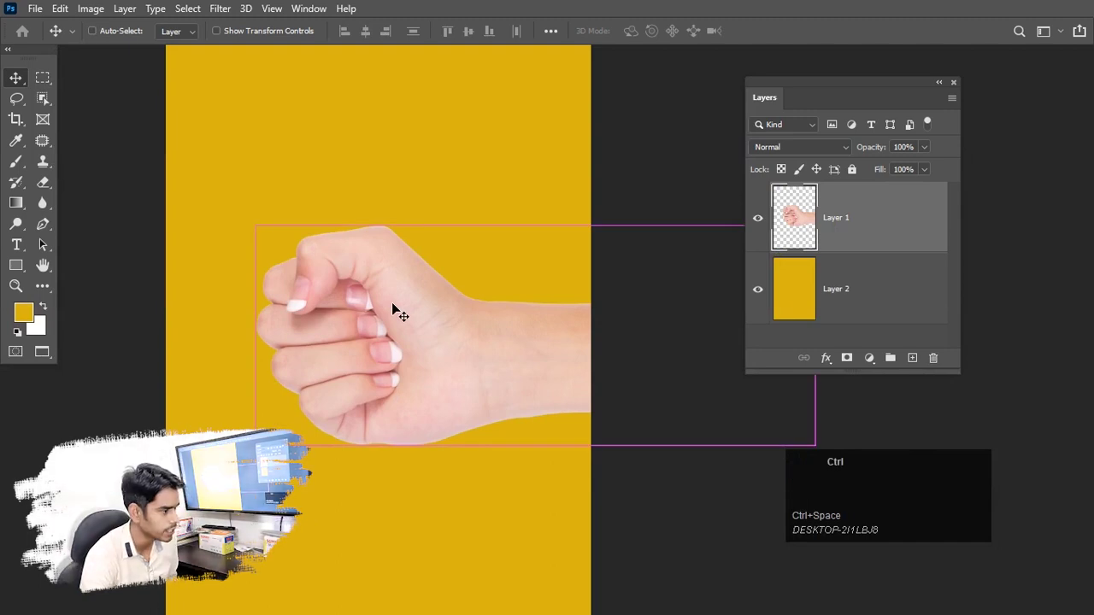
{"action": "key", "text": "ctrl+v"}
- Move the face over the back of the fist and lower its opacity to 66%
{"action": "left_click_drag", "start_coordinate": [389, 342], "coordinate": [400, 258]}
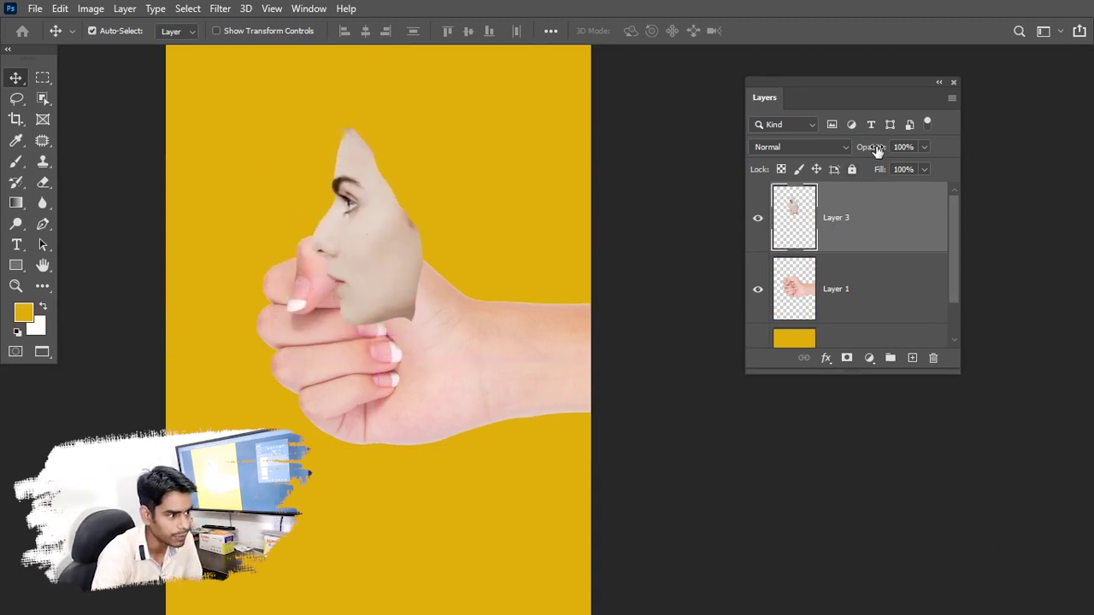
{"action": "left_click_drag", "start_coordinate": [883, 153], "coordinate": [371, 308]}
- Free Transform the face and bring up its options to flip it horizontally
{"action": "key", "text": "ctrl+t"}
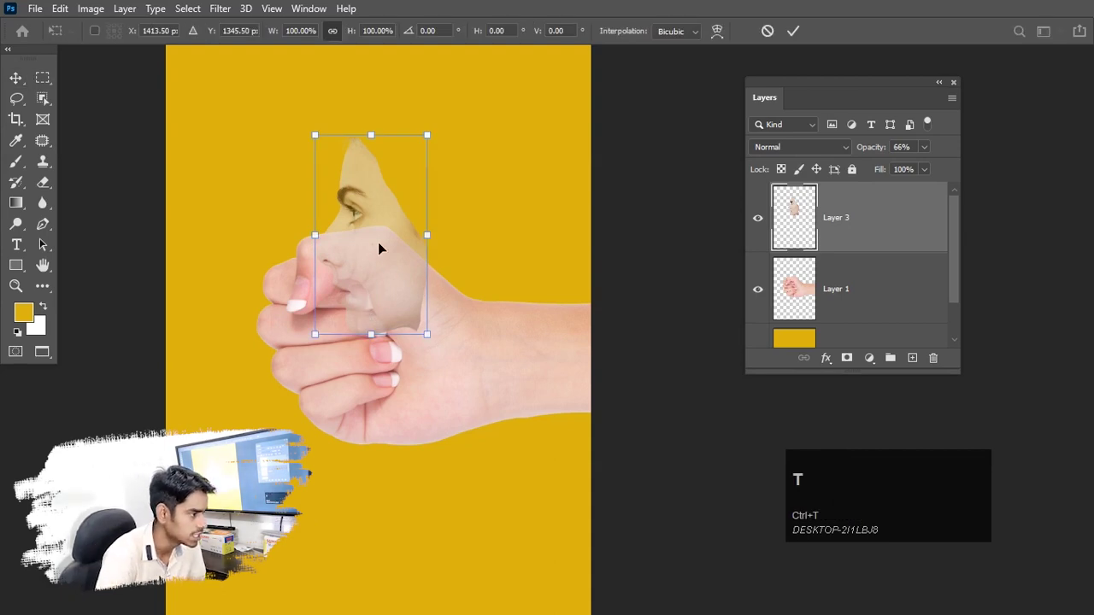
{"action": "right_click", "coordinate": [384, 209]}
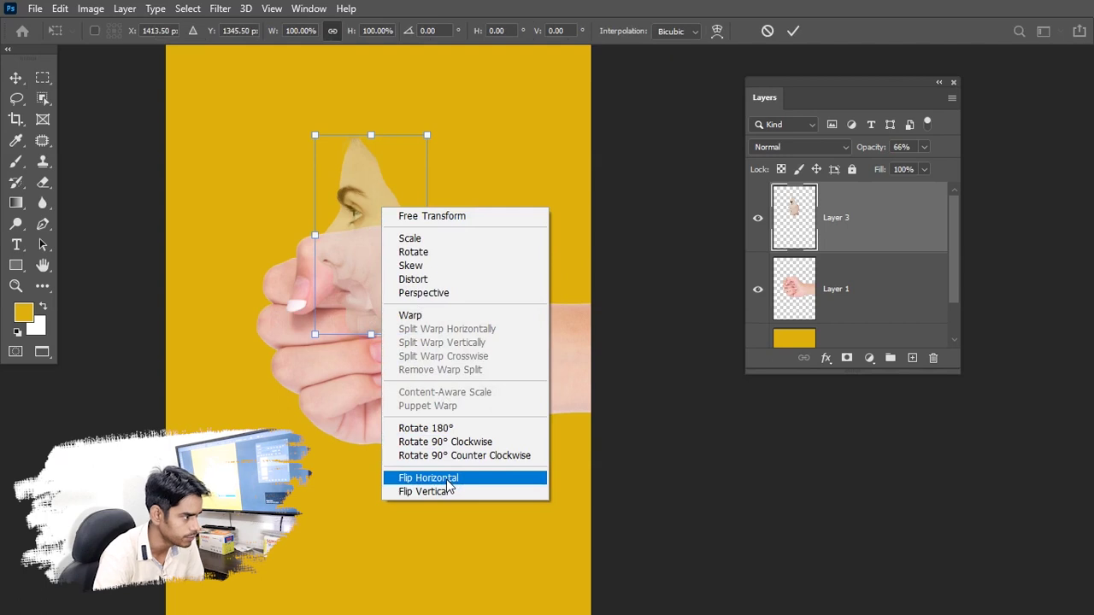
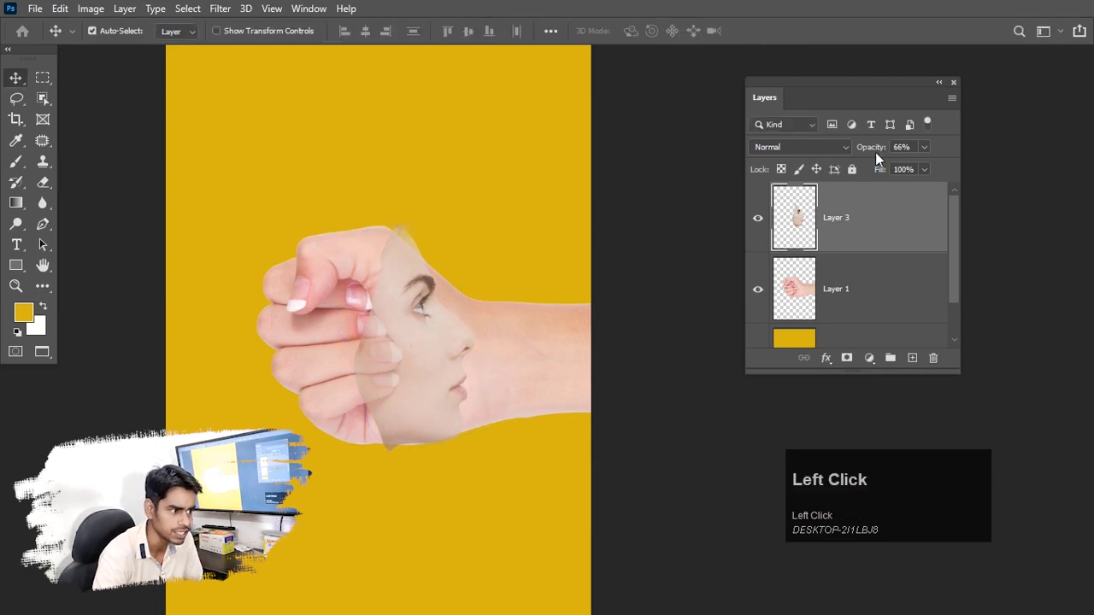
- Restore the face to 100% opacity, mask the hand layer and pick the Brush
{"action": "left_click_drag", "start_coordinate": [873, 154], "coordinate": [885, 309]}
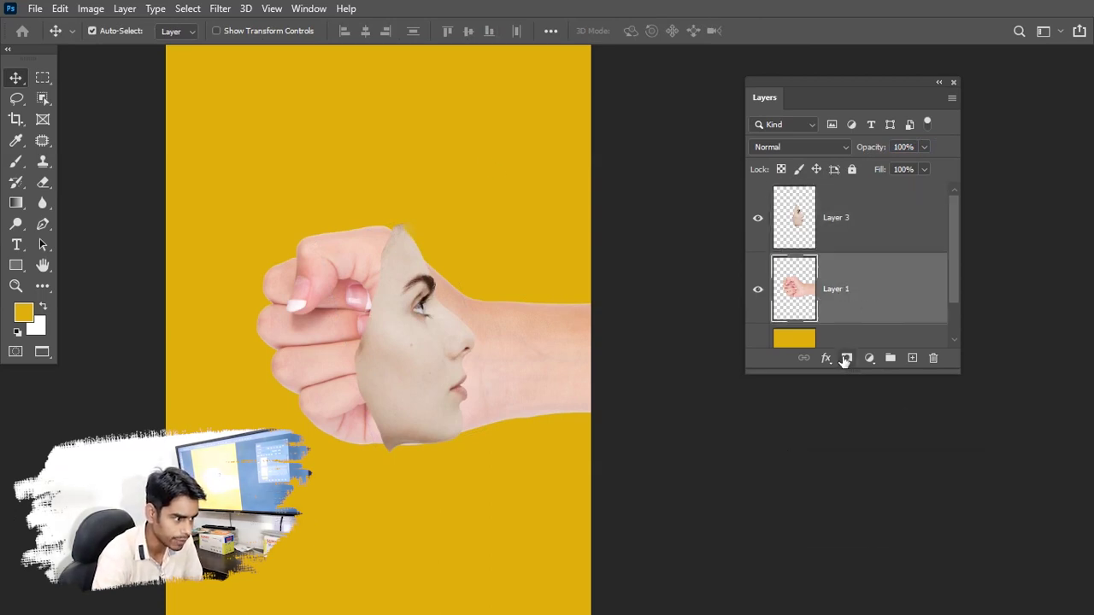
{"action": "left_click", "coordinate": [844, 363]}
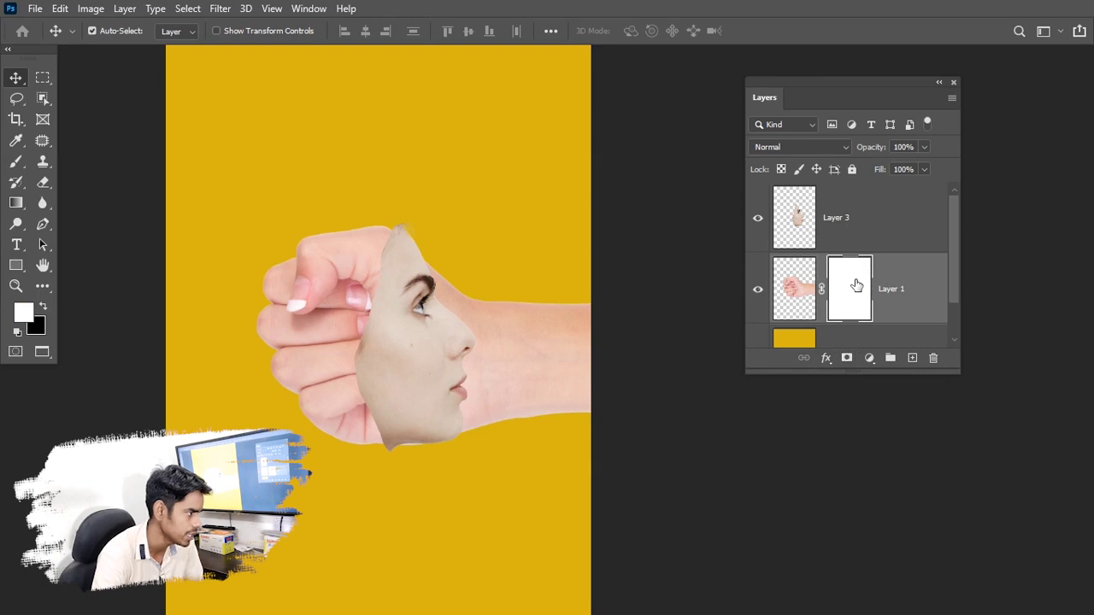
{"action": "left_click", "coordinate": [12, 173]}
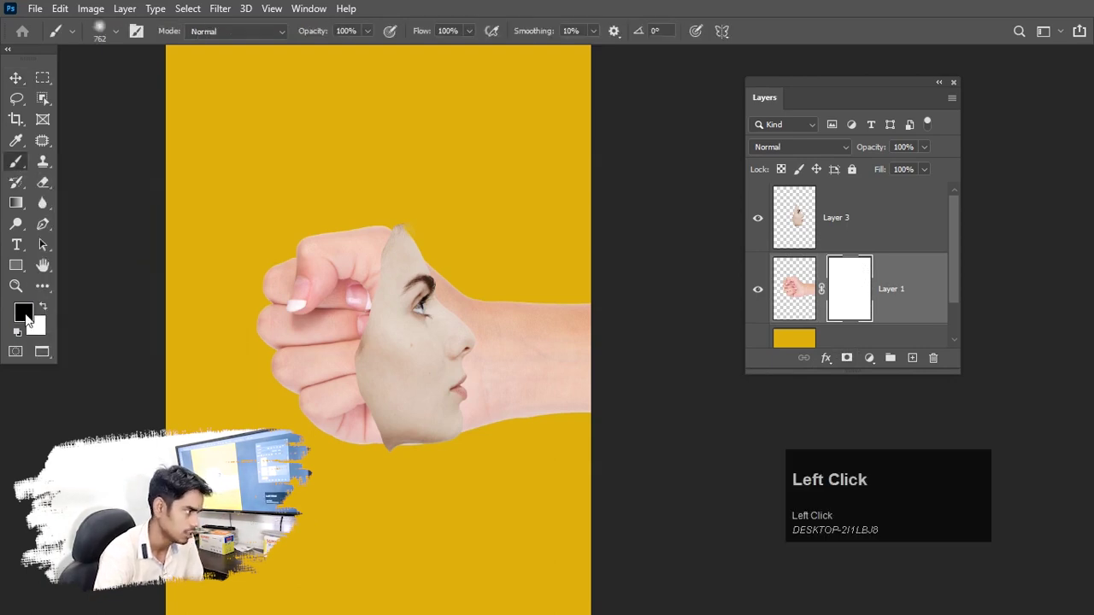
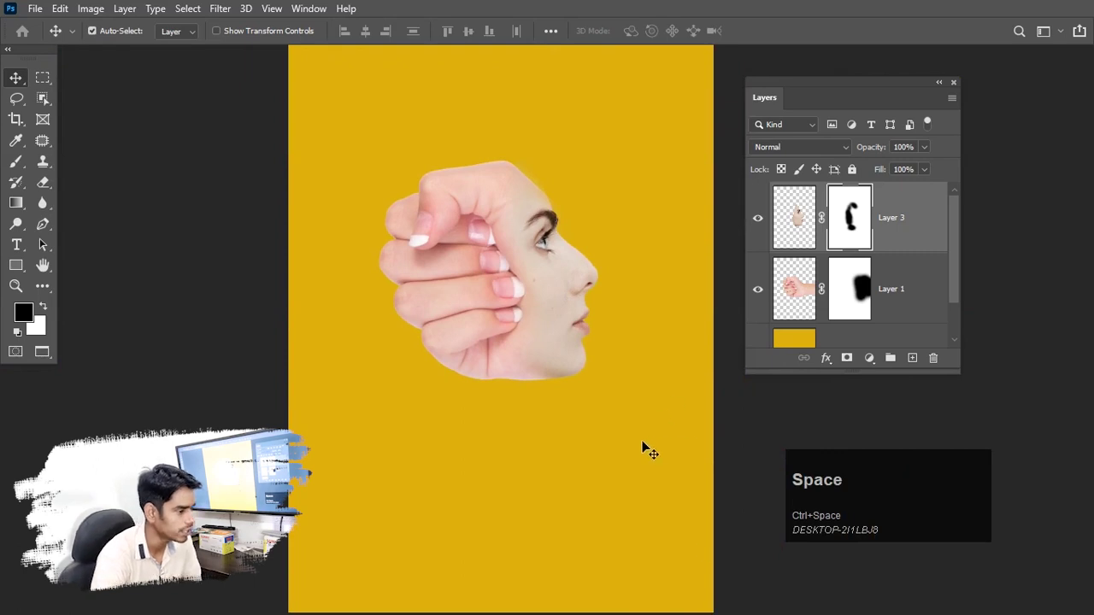
- Select the hand layer and lower the brush flow to 25%
{"action": "left_click", "coordinate": [928, 302]}
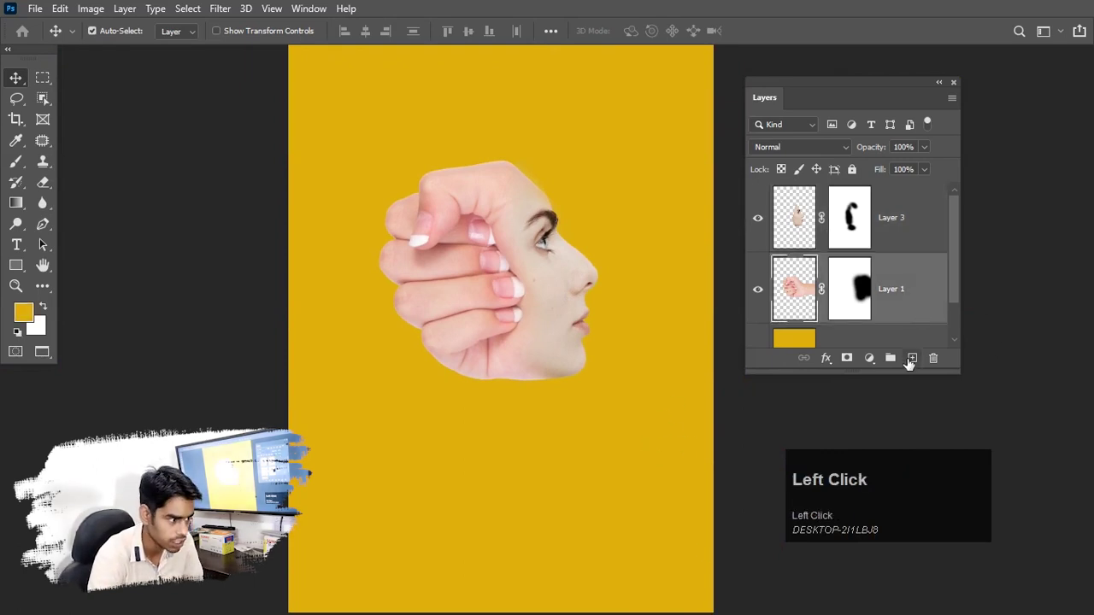
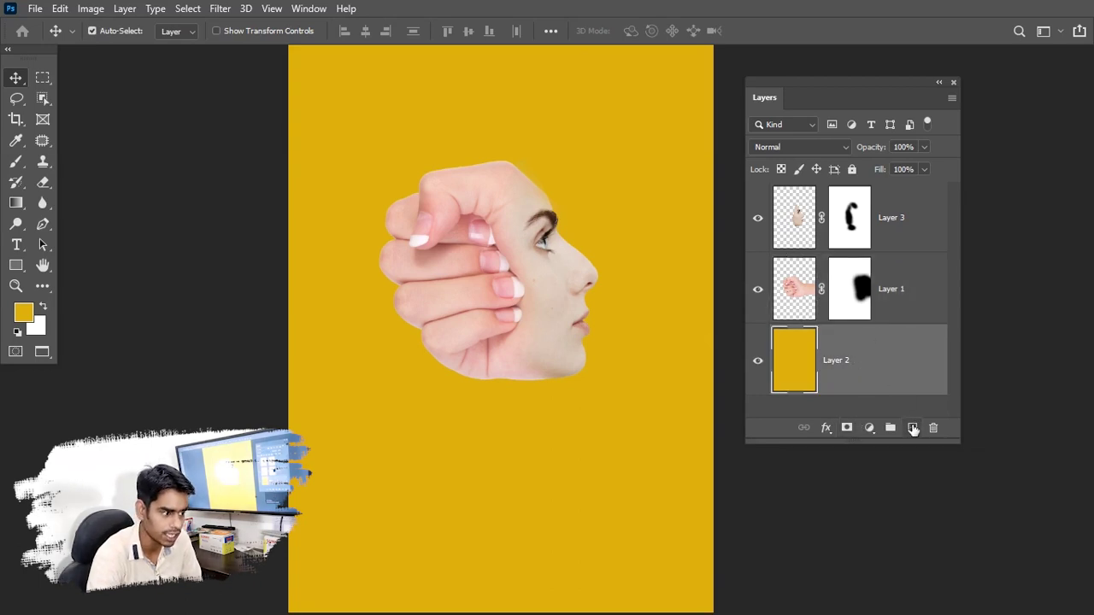
{"action": "left_click_drag", "start_coordinate": [914, 432], "coordinate": [26, 165]}
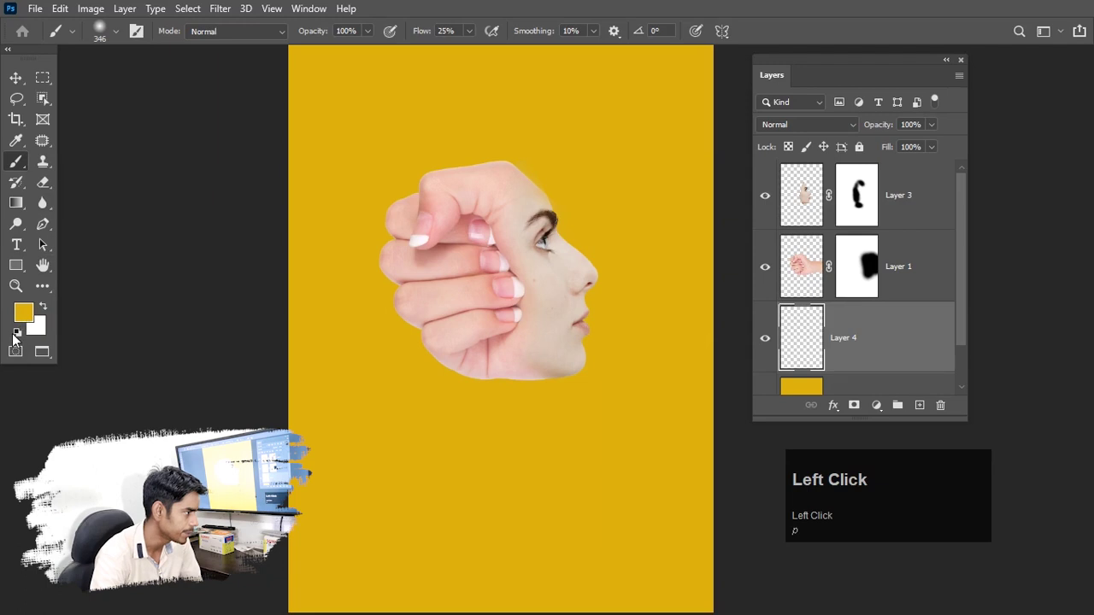